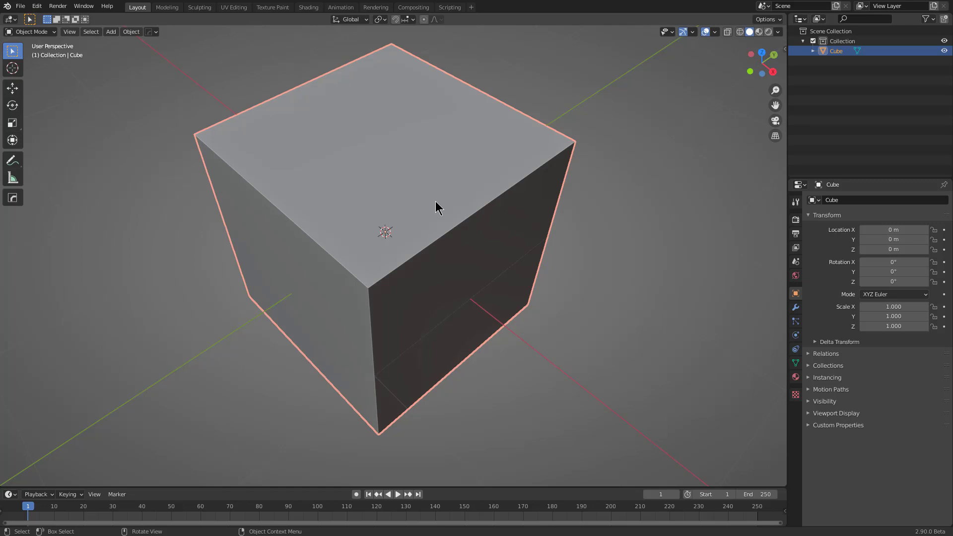
Bring the HardOps logo adjust overlay up in the 3D viewport.
{"action": "middle_click", "coordinate": [439, 201]}
Enter logo adjust mode with Shift+Alt+L, scroll the logo scale up and down, then confirm to exit.
{"action": "key", "text": "shift+alt+l"}
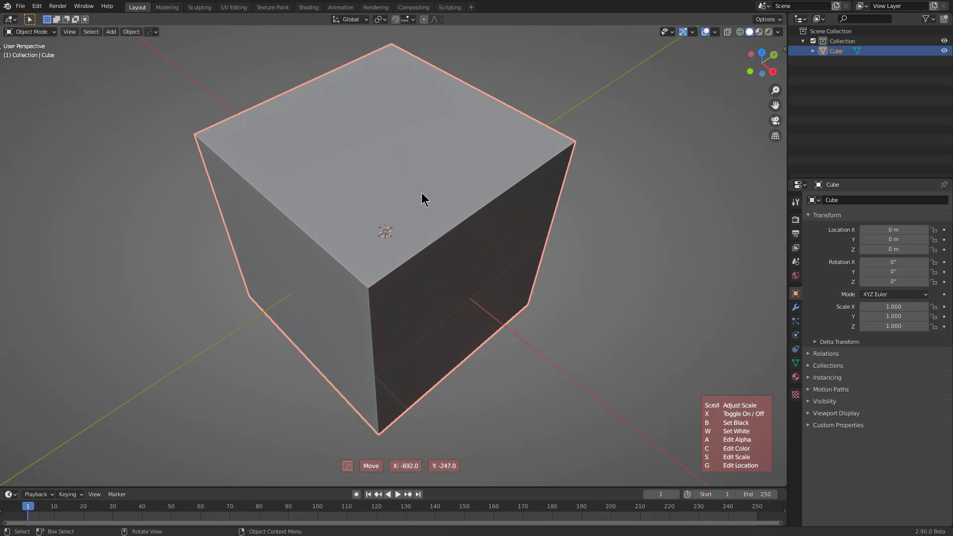
{"action": "scroll", "scroll_direction": "up", "scroll_amount": 3}
{"action": "scroll", "scroll_direction": "down", "scroll_amount": 3}
{"action": "scroll", "scroll_direction": "up", "scroll_amount": 3}
{"action": "scroll", "scroll_direction": "down", "scroll_amount": 3}
{"action": "scroll", "scroll_direction": "up", "scroll_amount": 3}
{"action": "scroll", "scroll_direction": "down", "scroll_amount": 3}
{"action": "scroll", "scroll_direction": "down", "scroll_amount": 3}
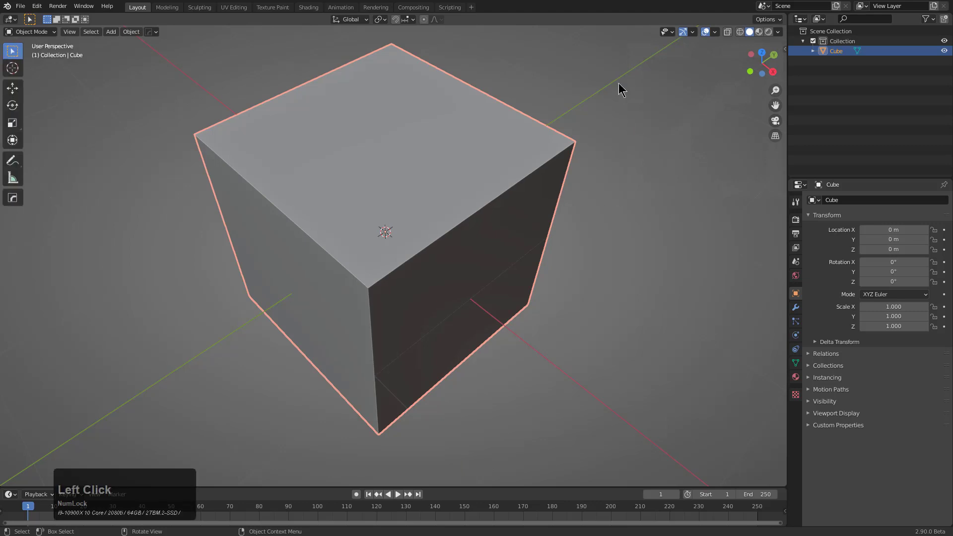
{"action": "left_click", "coordinate": [436, 222]}
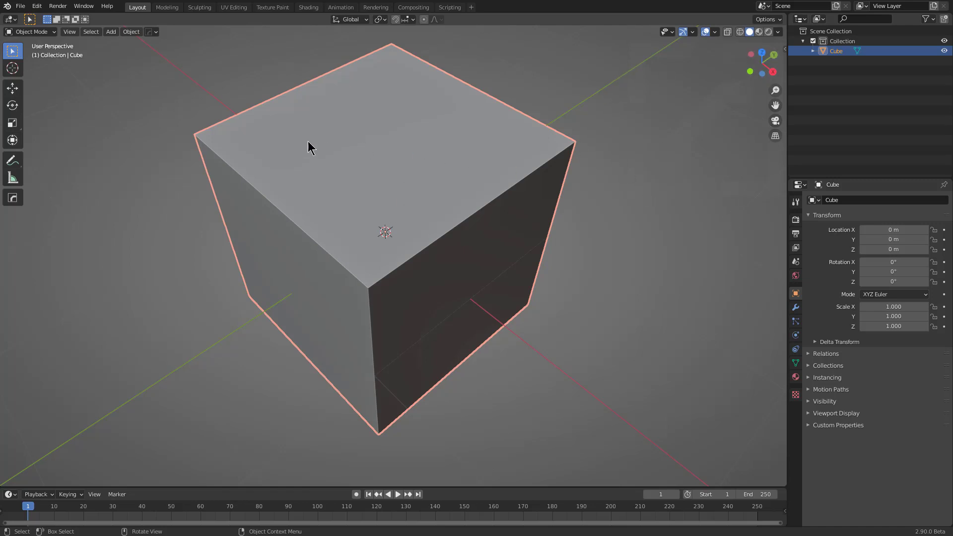
Save Preferences from the HardOps Q menu's Settings > Keymap / Prefs window to keep the logo placement.
{"action": "key", "text": "q"}
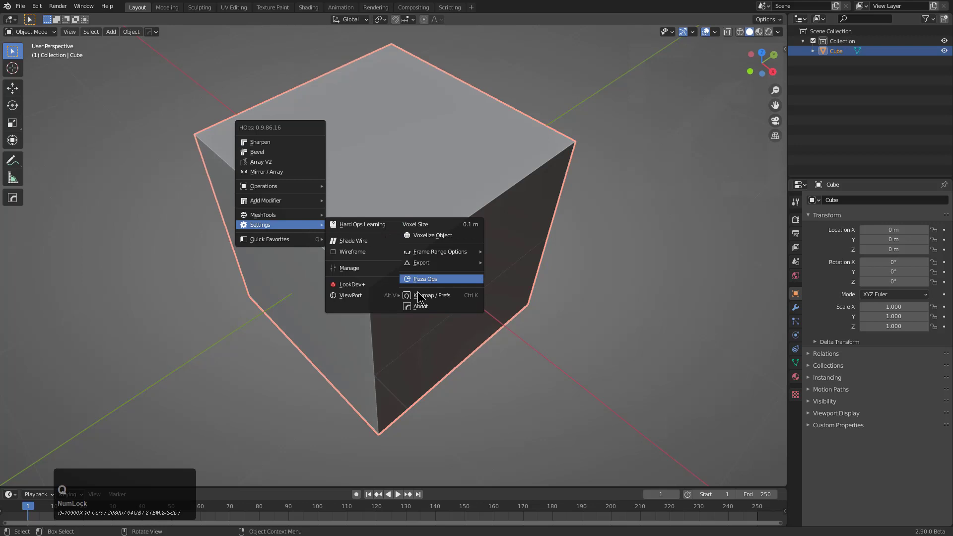
{"action": "left_click", "coordinate": [421, 292]}
{"action": "left_click", "coordinate": [338, 150]}
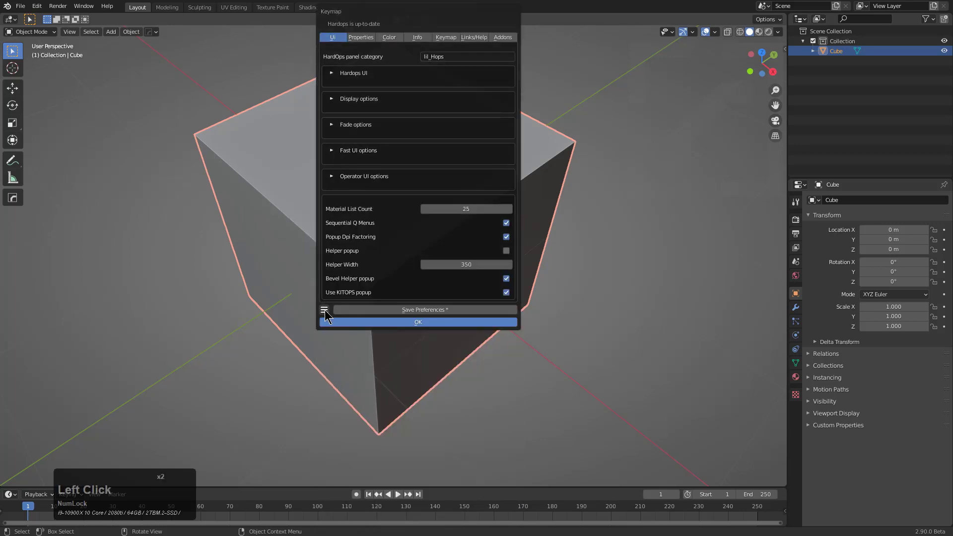